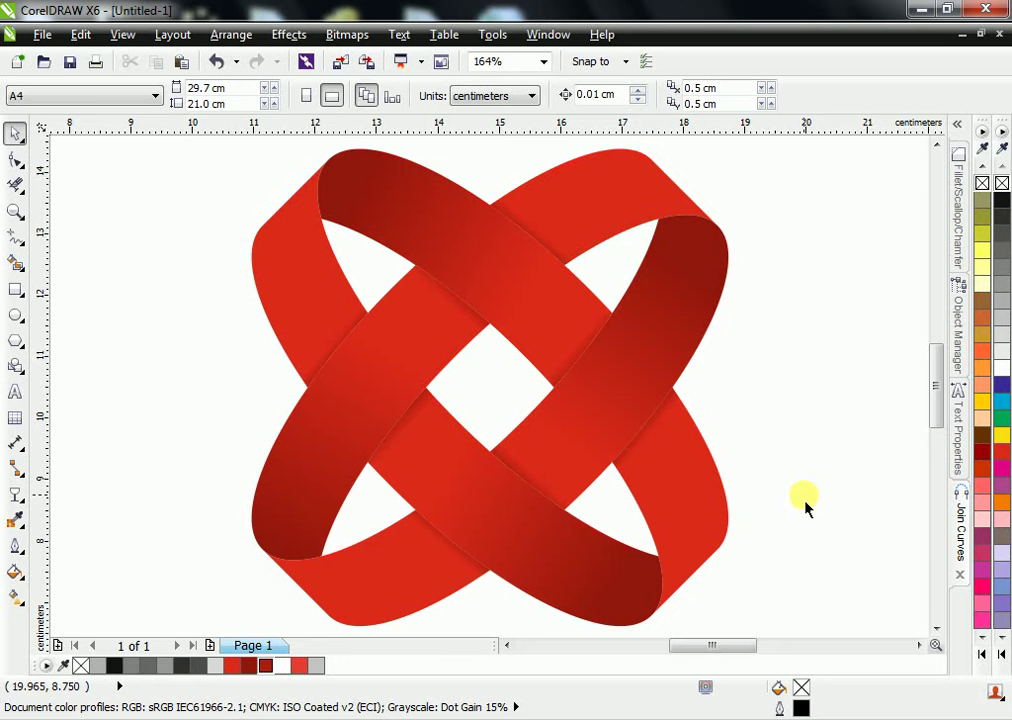
Select the finished red ribbon emblem and delete it, leaving the page blank.
{"action": "key", "text": "ctrl+F7"}
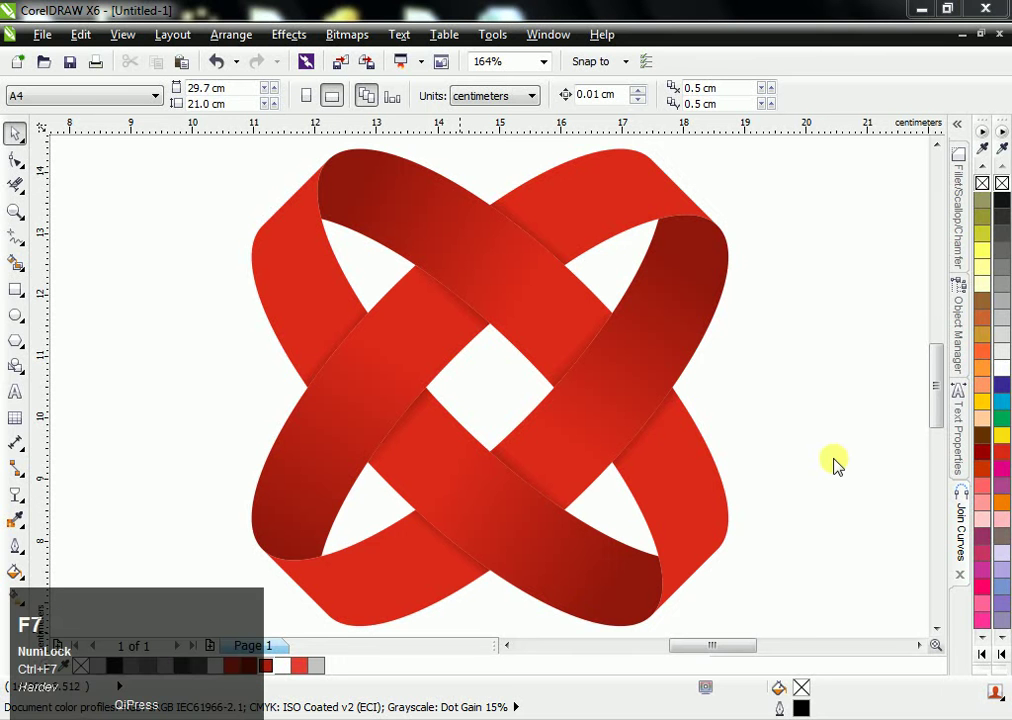
{"action": "right_click", "coordinate": [794, 431]}
{"action": "right_click", "coordinate": [677, 420]}
{"action": "scroll", "scroll_direction": "down", "scroll_amount": 3}
{"action": "left_click_drag", "start_coordinate": [668, 422], "coordinate": [630, 408]}
{"action": "key", "text": "Delete"}
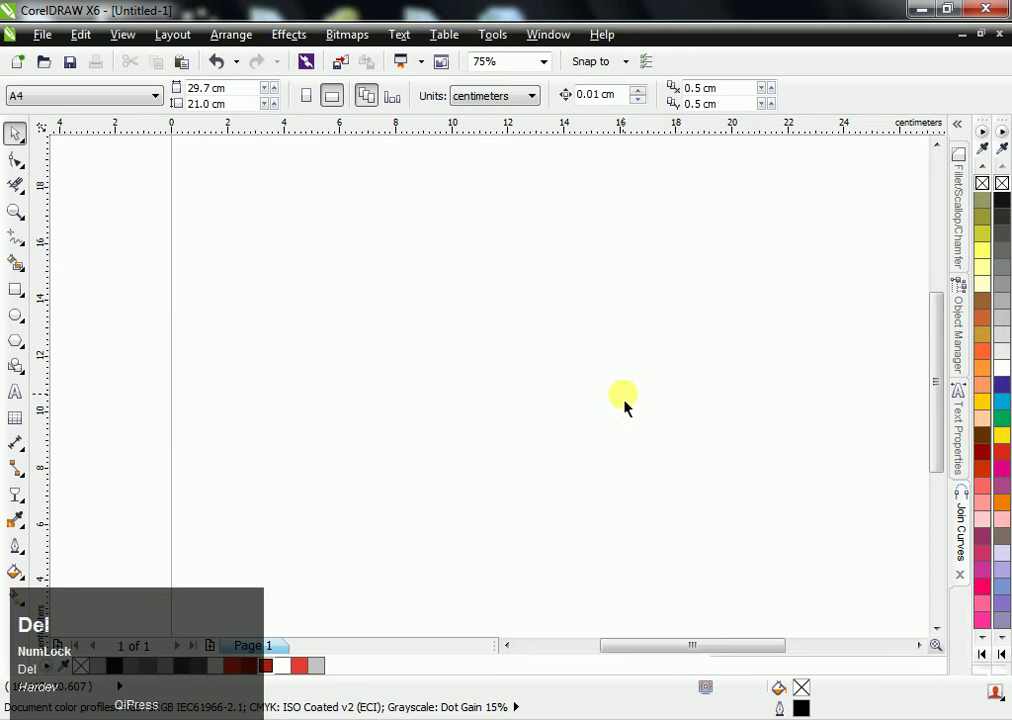
Start the drawing tool for the horizontal and vertical construction lines.
{"action": "left_click", "coordinate": [534, 78]}
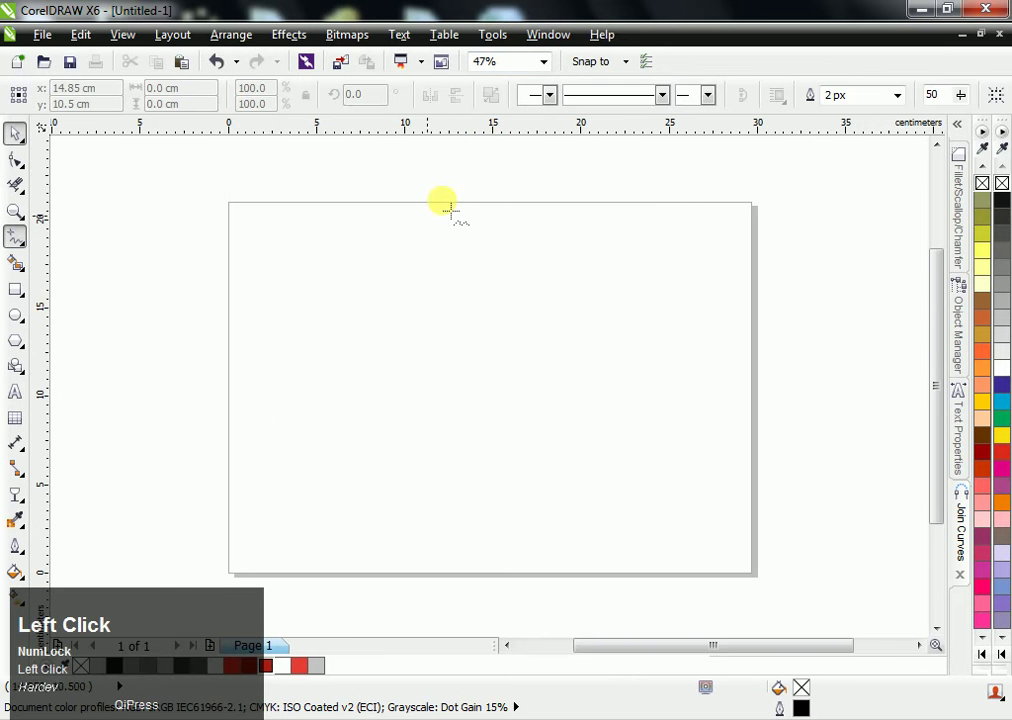
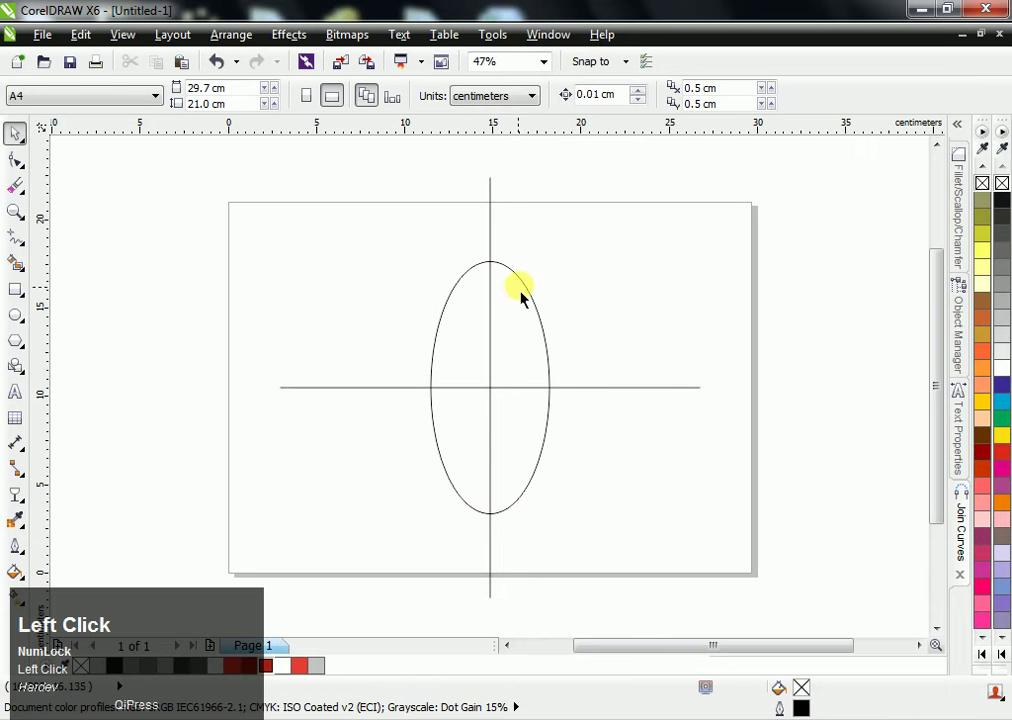
Select the tall ellipse and centre it on the construction-line intersection.
{"action": "left_click", "coordinate": [580, 397]}
{"action": "type", "text": "ce"}
{"action": "left_click", "coordinate": [530, 315]}
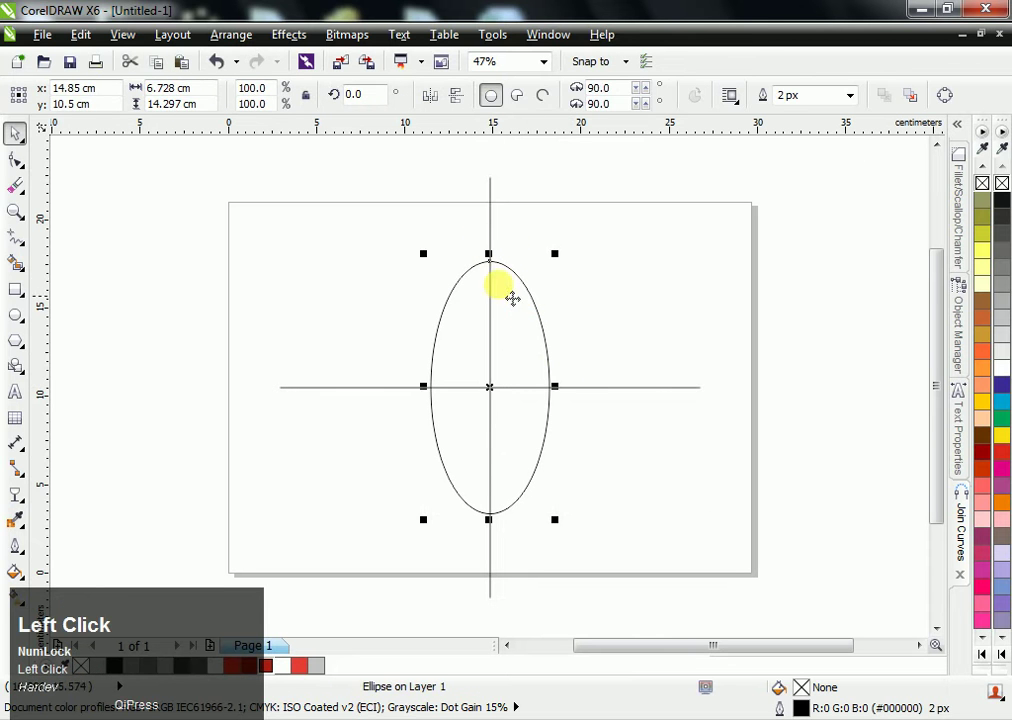
{"action": "scroll", "scroll_direction": "up", "scroll_amount": 3}
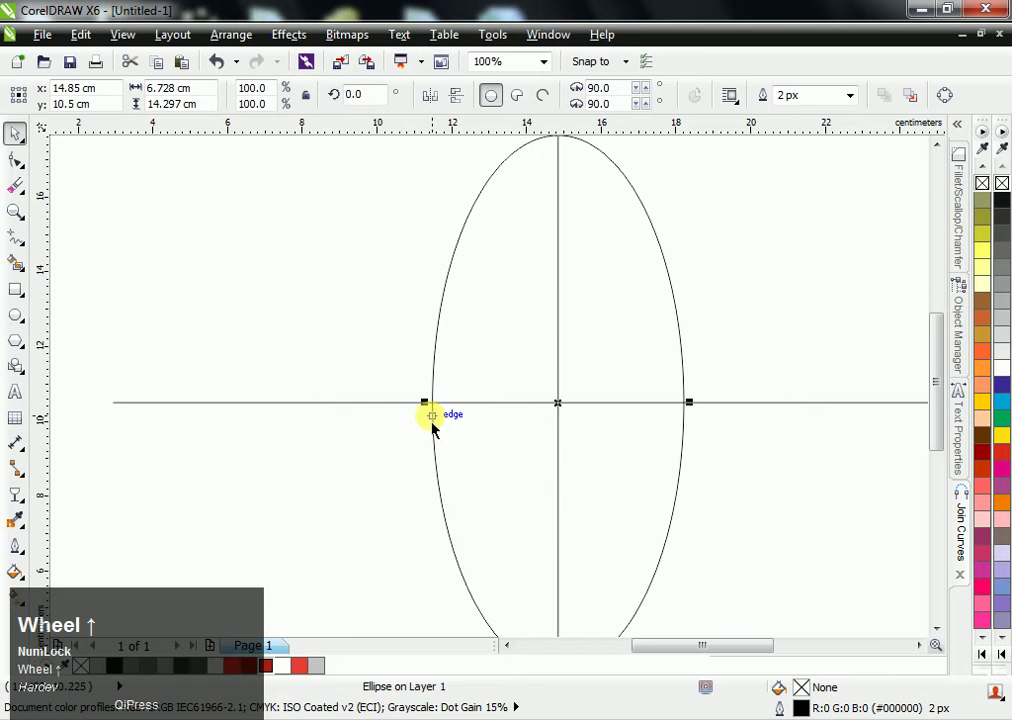
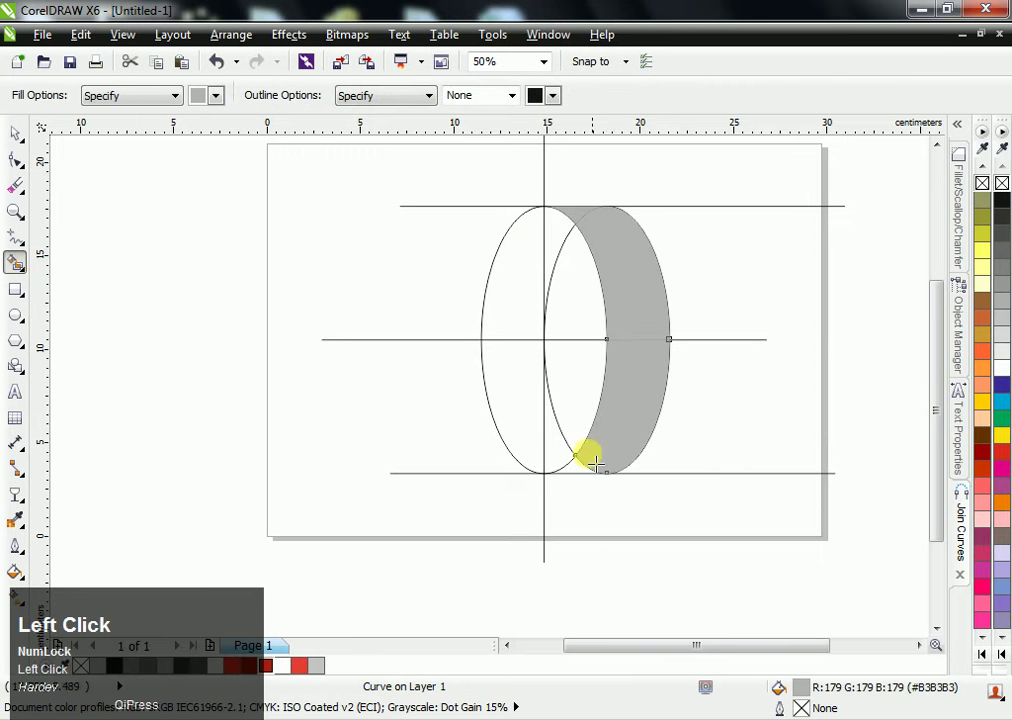
Select the offset ellipse pair to start building the grey ribbon band.
{"action": "key", "text": "space"}
{"action": "left_click", "coordinate": [635, 443]}
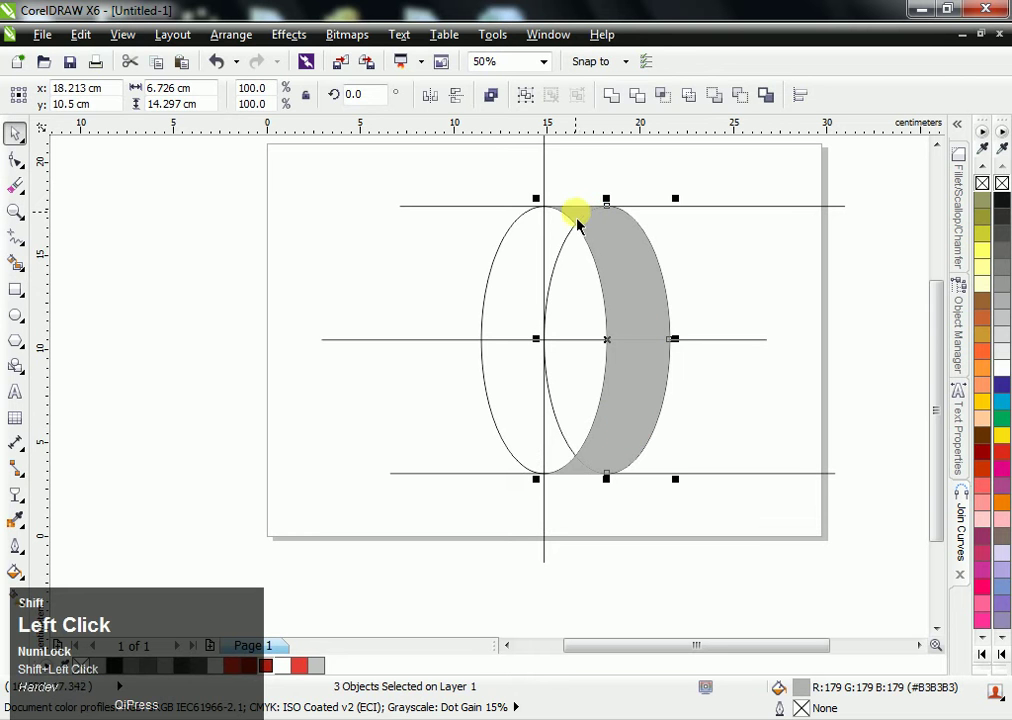
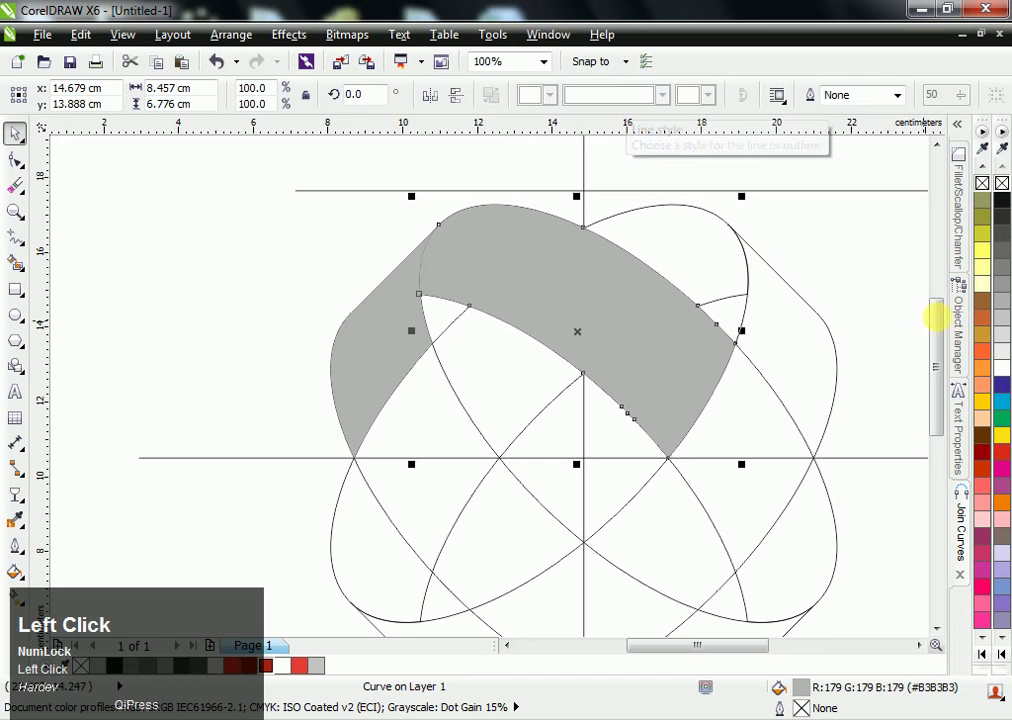
Give the curved ribbon segment a darker grey fill from the palette.
{"action": "left_click", "coordinate": [426, 353]}
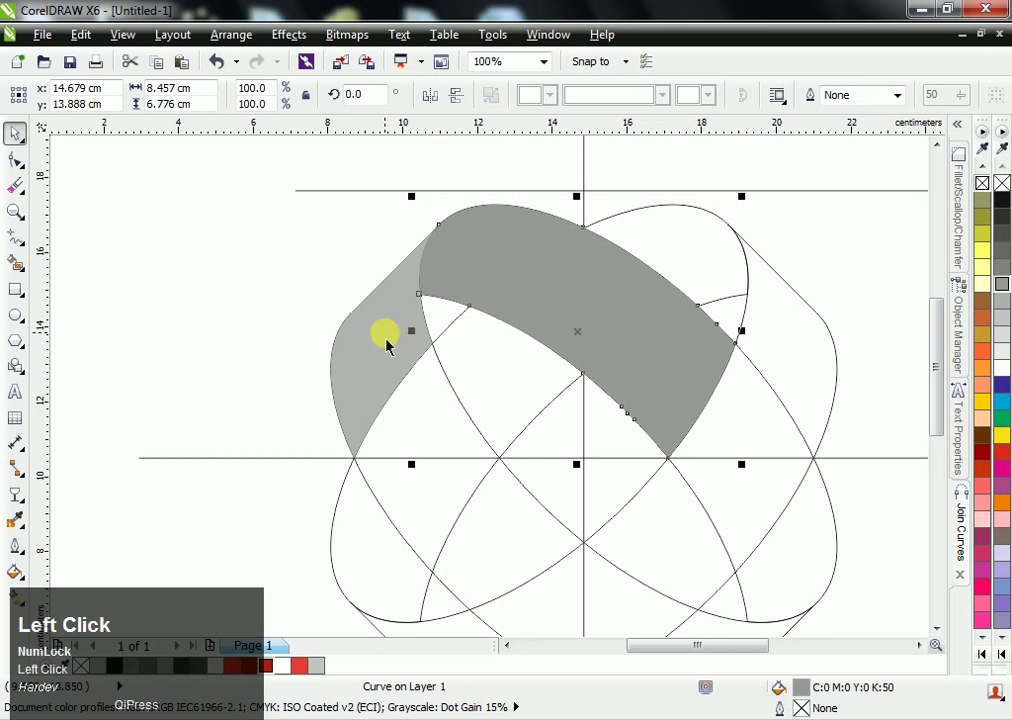
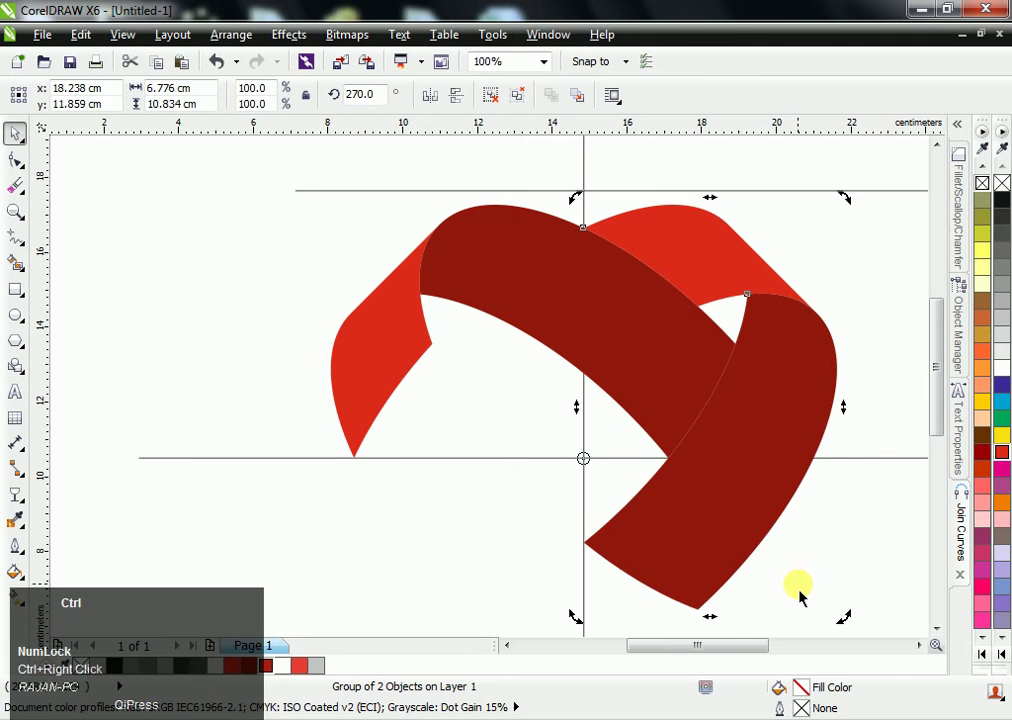
Repeat the band rotation and select the top dark-red band for its gradient fill.
{"action": "key", "text": "ctrl+r"}
{"action": "left_click", "coordinate": [271, 314]}
{"action": "scroll", "scroll_direction": "down", "scroll_amount": 3}
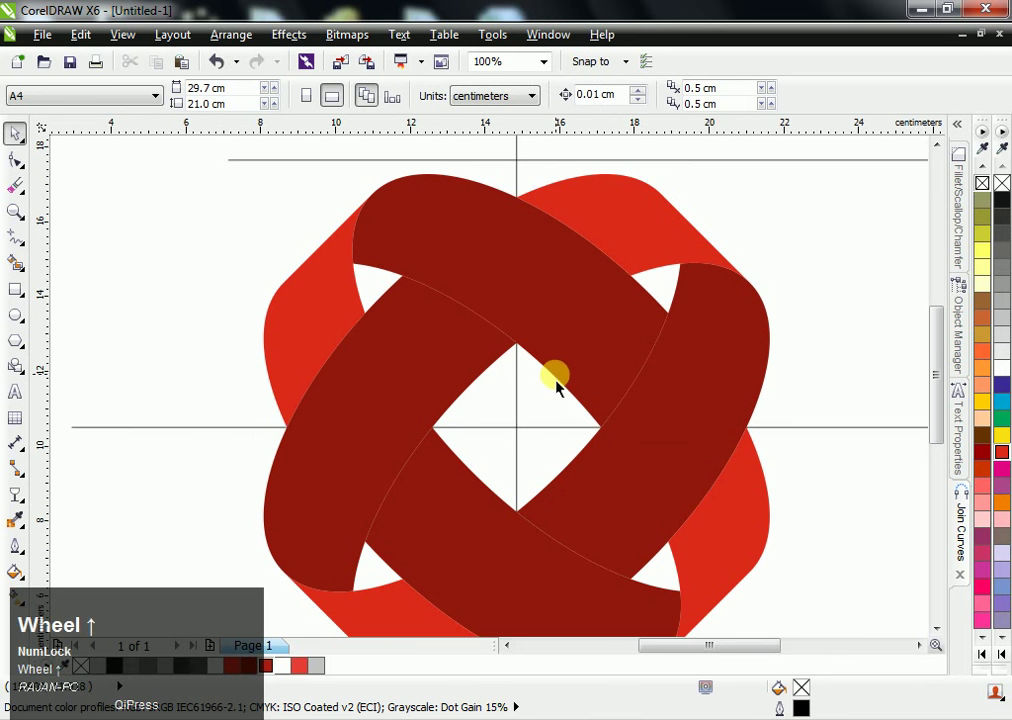
{"action": "left_click", "coordinate": [573, 324]}
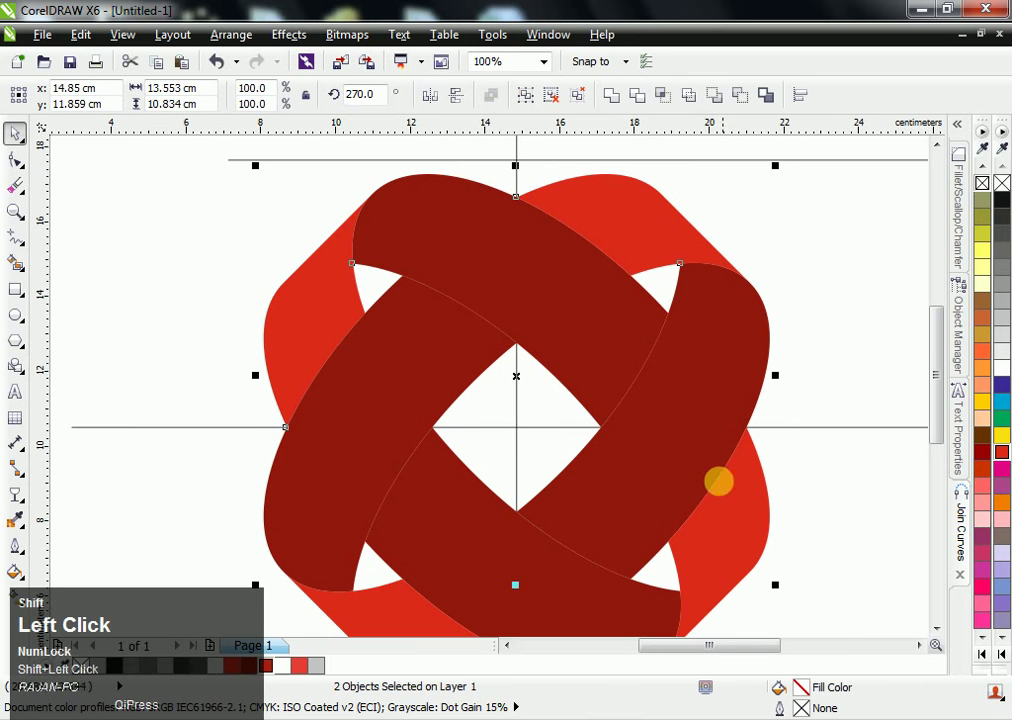
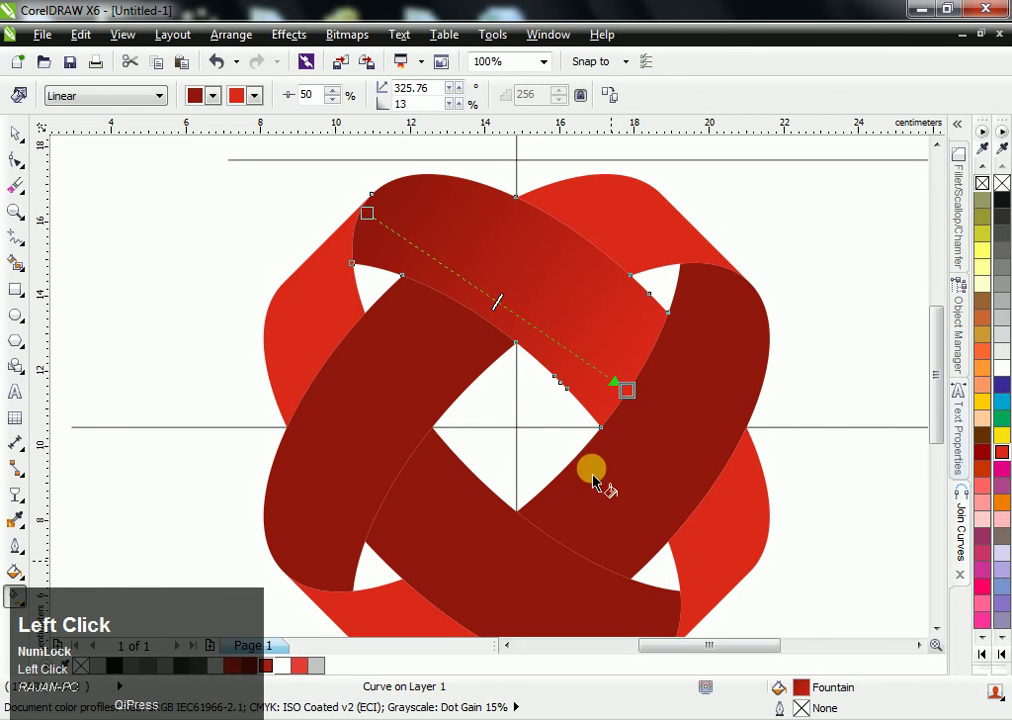
Apply a dark-red to red linear fountain fill to the left band and repeat it.
{"action": "left_click", "coordinate": [320, 572]}
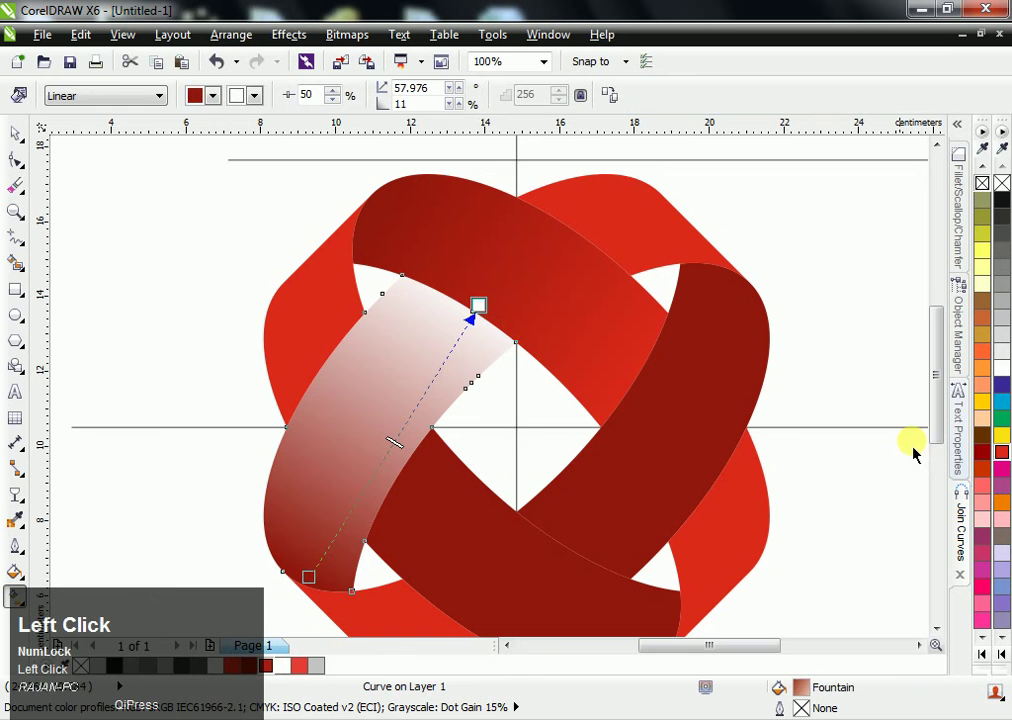
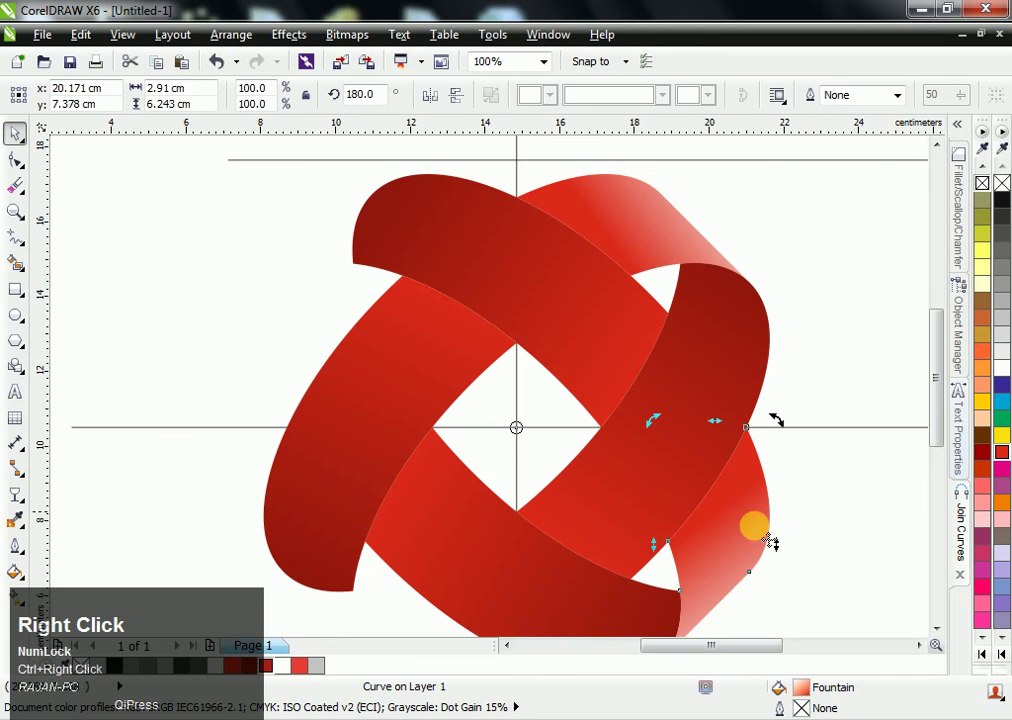
{"action": "key", "text": "ctrl+r"}
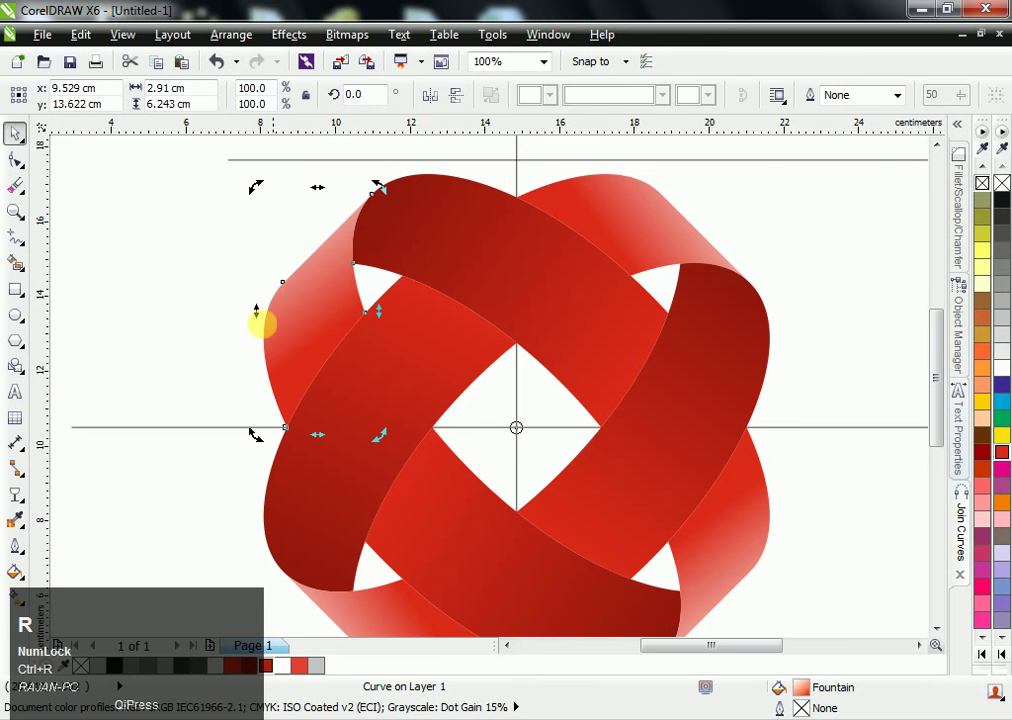
Deselect the ribbon pieces so the emblem shows on its own.
{"action": "left_click", "coordinate": [631, 311]}
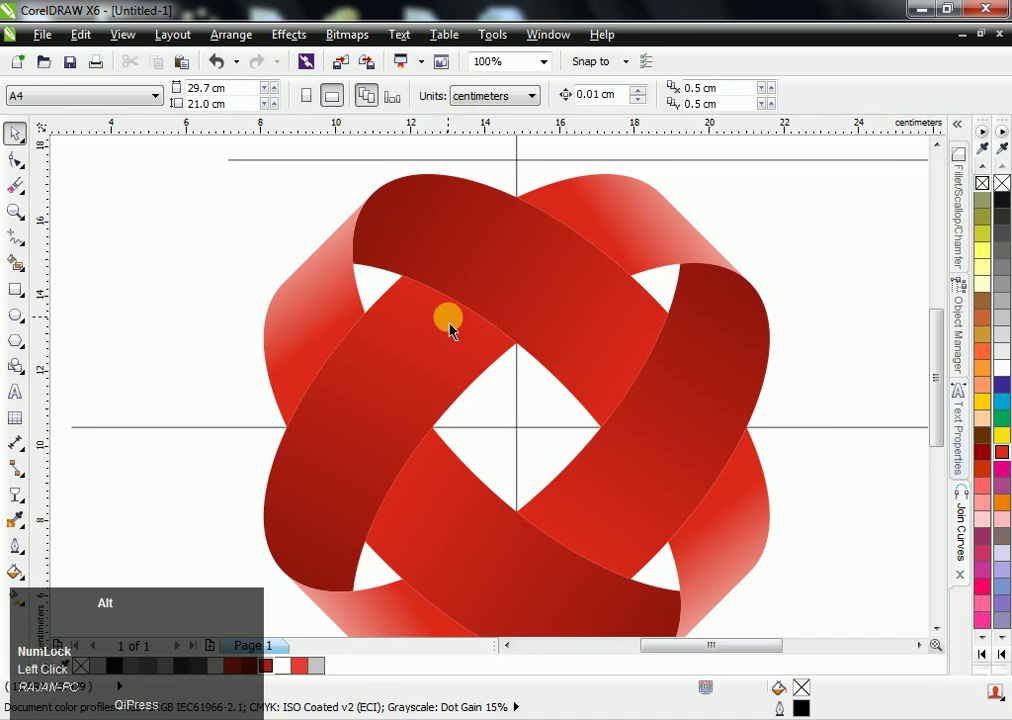
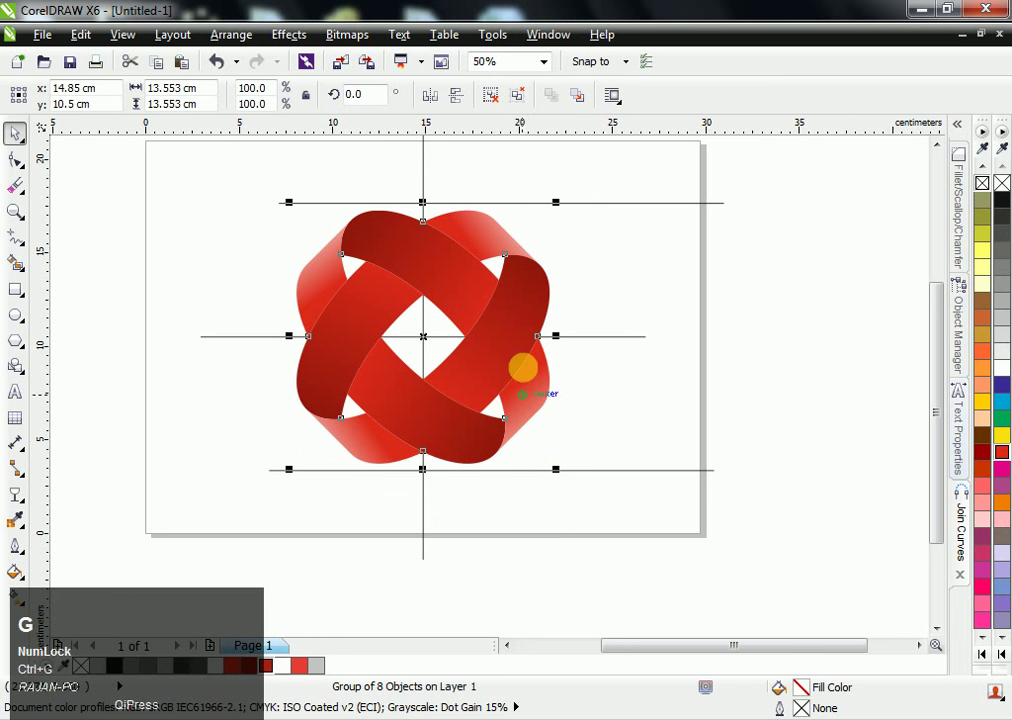
Cut the logo aside, delete the remaining construction lines, then centre the logo with P.
{"action": "key", "text": "ctrl+x"}
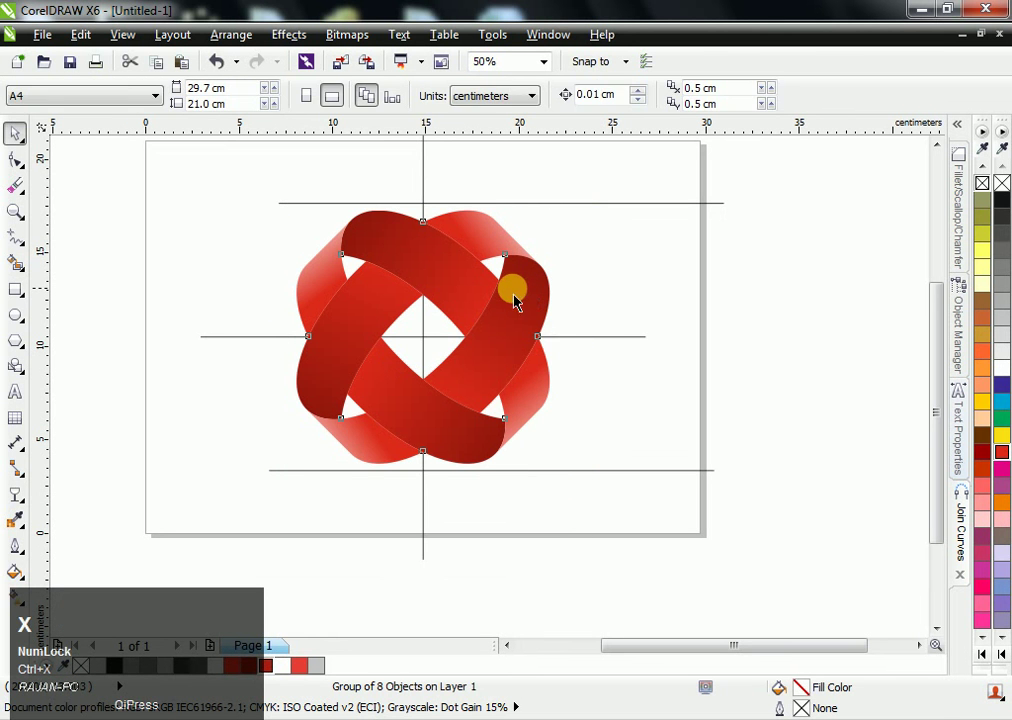
{"action": "key", "text": "ctrl+a"}
{"action": "key", "text": "Delete"}
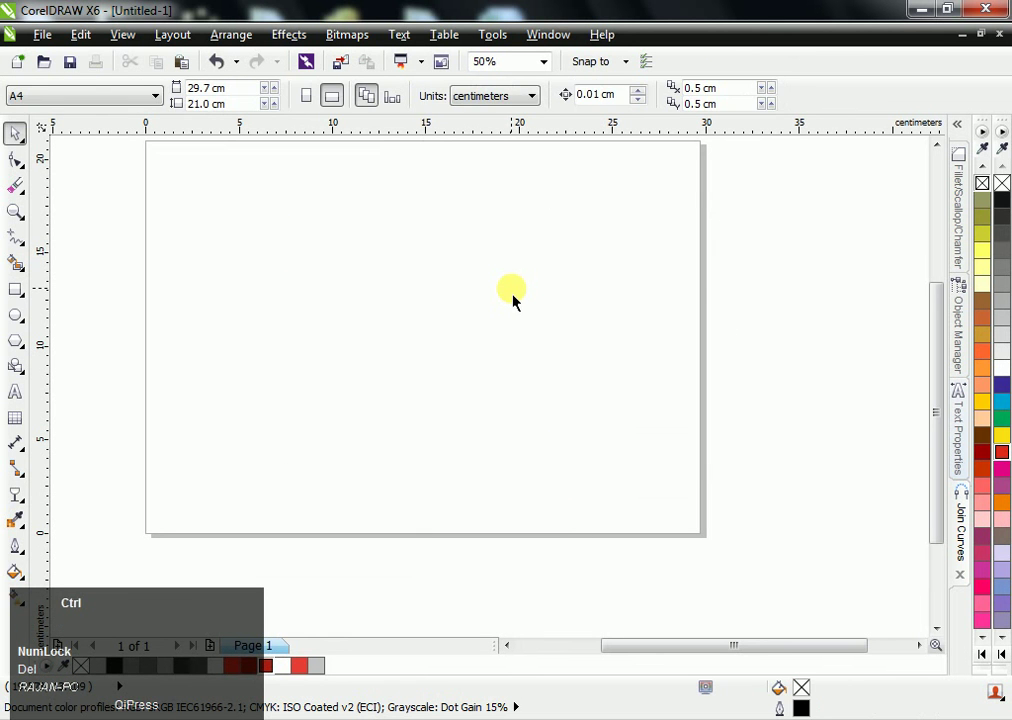
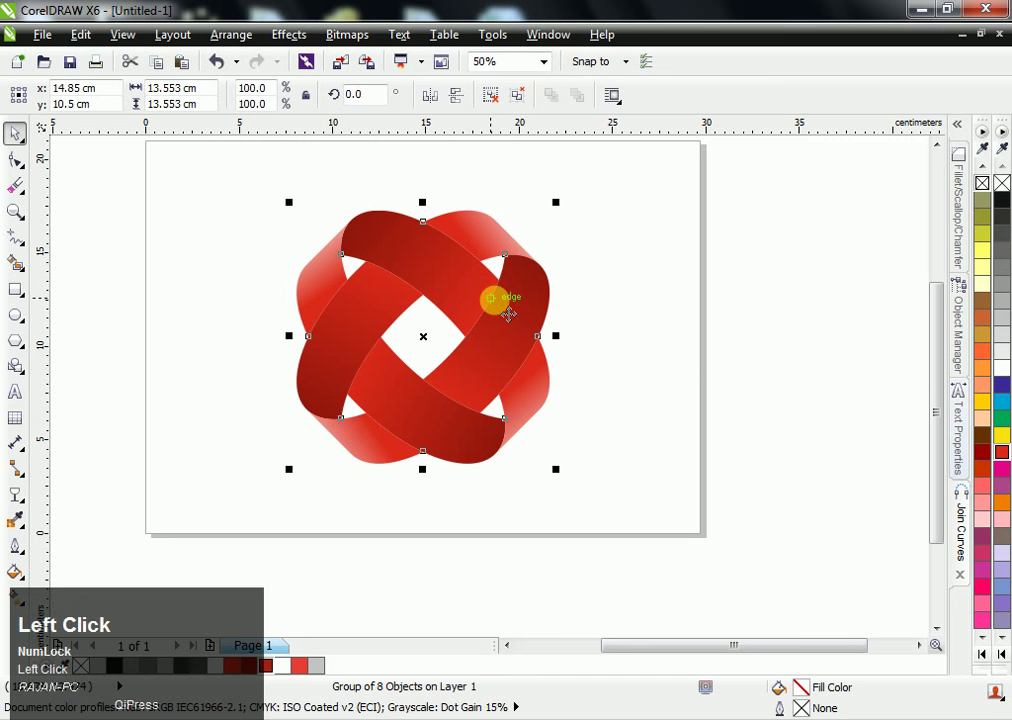
{"action": "key", "text": "p"}
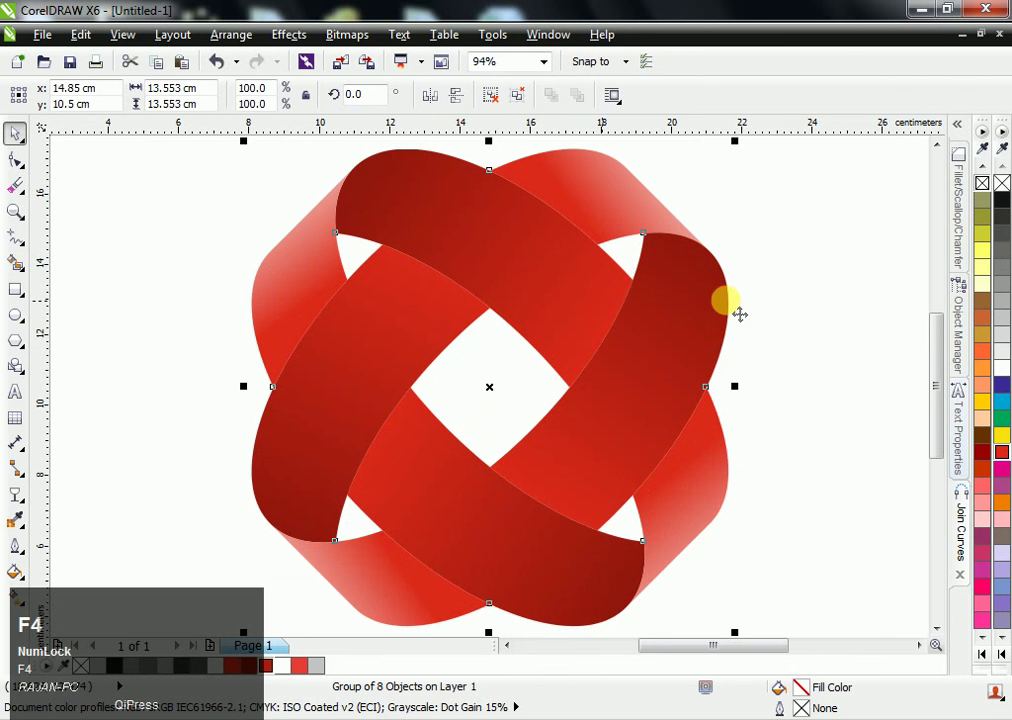